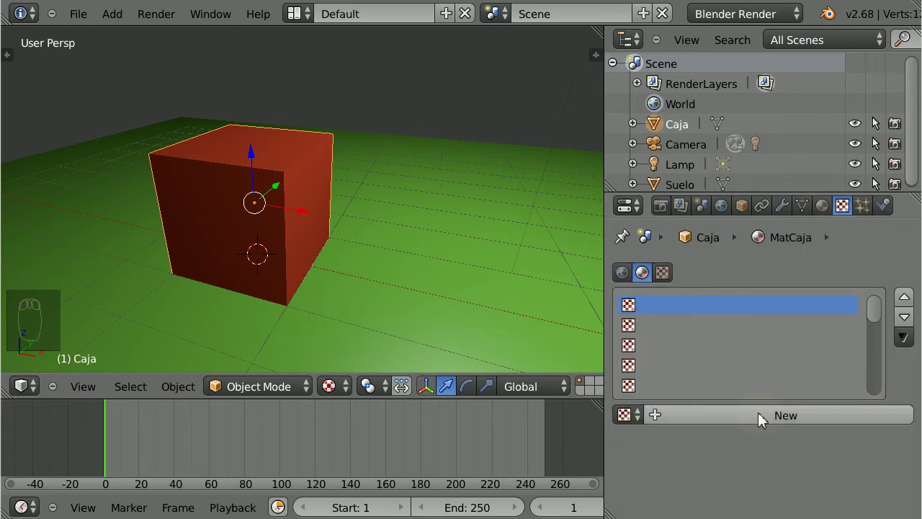
- Add texture TexBultos to the MatCaja material and set its type to Image or Movie
{"action": "left_click_drag", "start_coordinate": [763, 418], "coordinate": [739, 409]}
{"action": "left_click", "coordinate": [740, 409]}
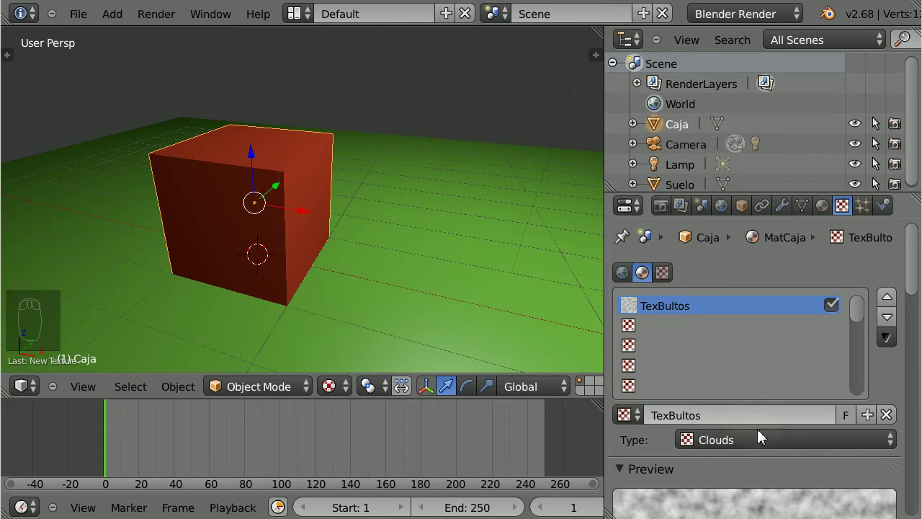
{"action": "left_click", "coordinate": [759, 448]}
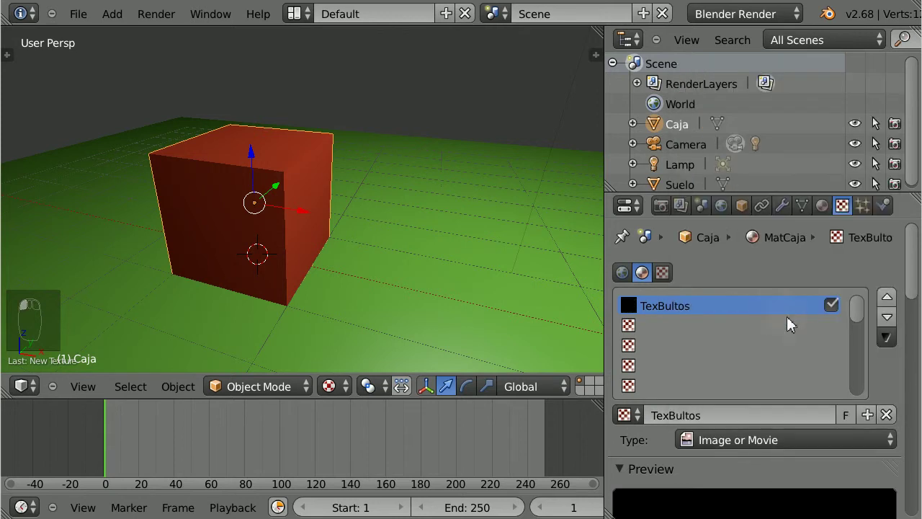
- Load bollos.jpg as the TexBultos image and bring up the cube's mesh data settings
{"action": "left_click", "coordinate": [879, 134]}
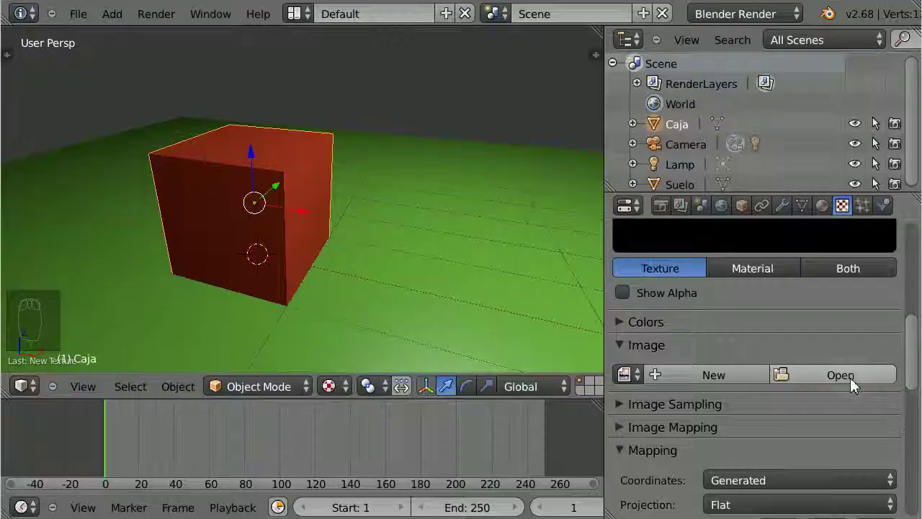
{"action": "left_click", "coordinate": [303, 142]}
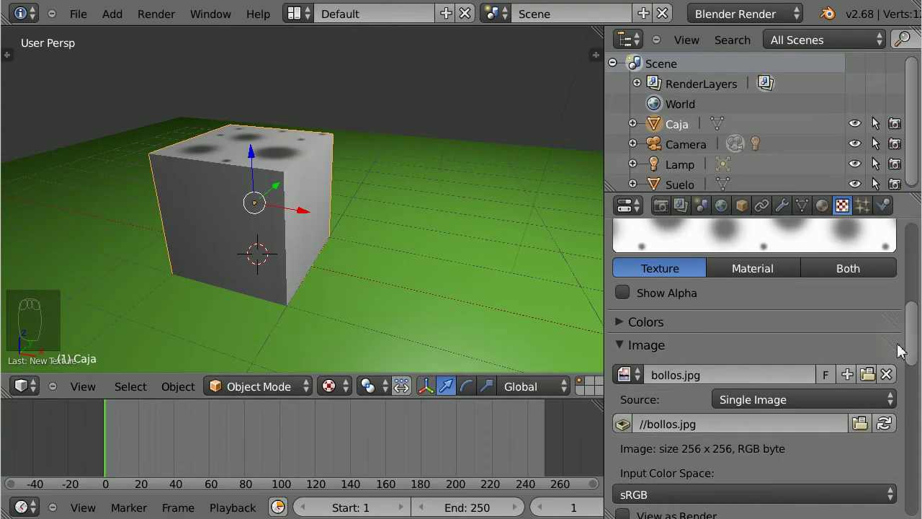
{"action": "left_click", "coordinate": [626, 428]}
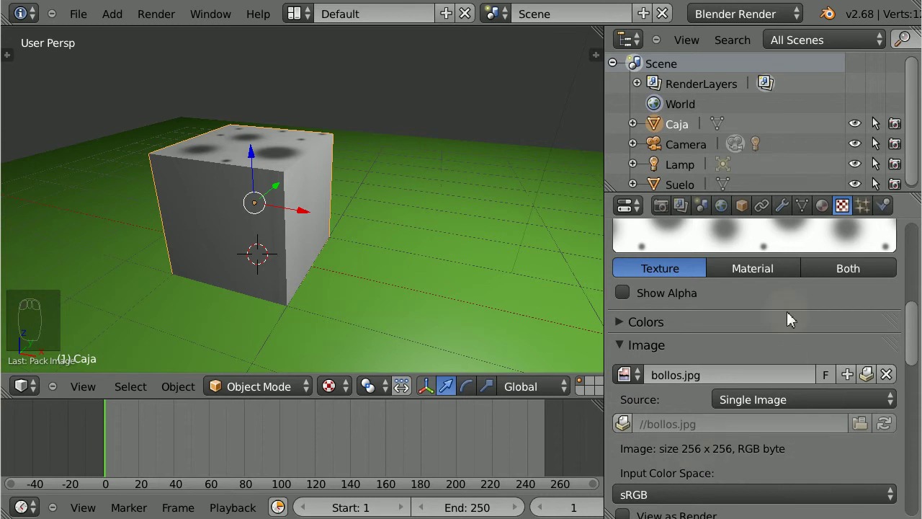
- Add UV map Mapa to the cube and map the texture with UV coordinates using Mapa
{"action": "left_click_drag", "start_coordinate": [801, 212], "coordinate": [783, 483]}
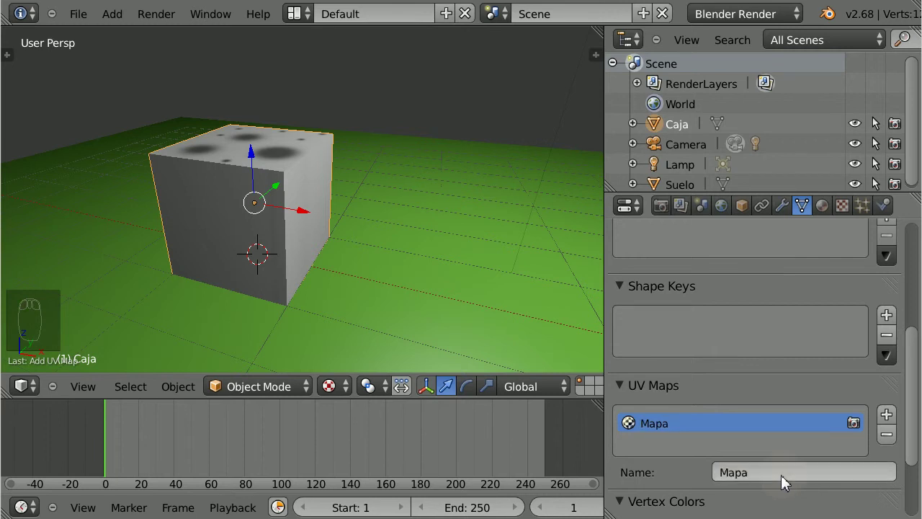
{"action": "left_click_drag", "start_coordinate": [915, 276], "coordinate": [854, 384]}
{"action": "left_click", "coordinate": [799, 328]}
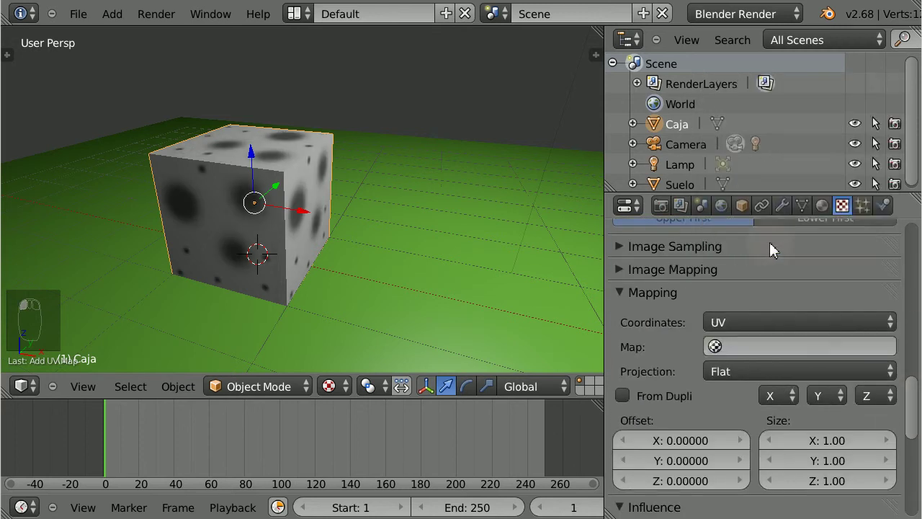
{"action": "left_click", "coordinate": [781, 361]}
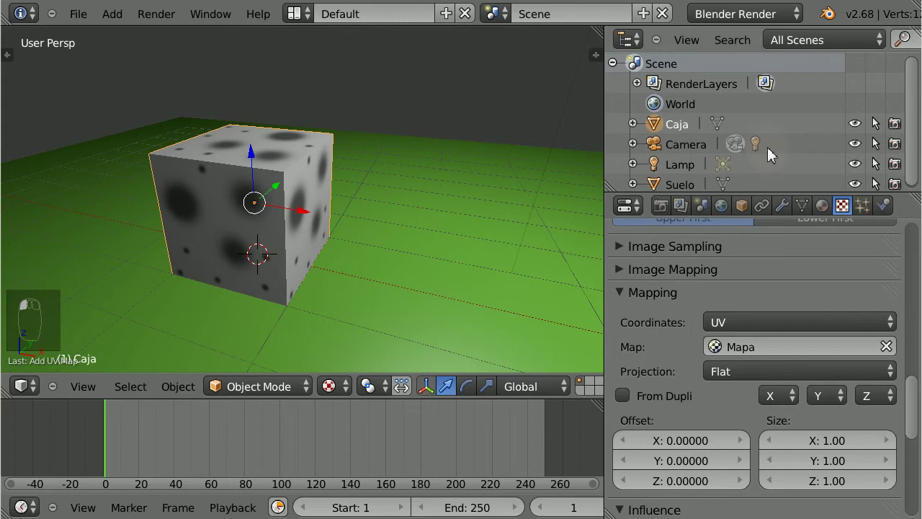
{"action": "left_click_drag", "start_coordinate": [416, 237], "coordinate": [878, 133]}
{"action": "left_click", "coordinate": [879, 134]}
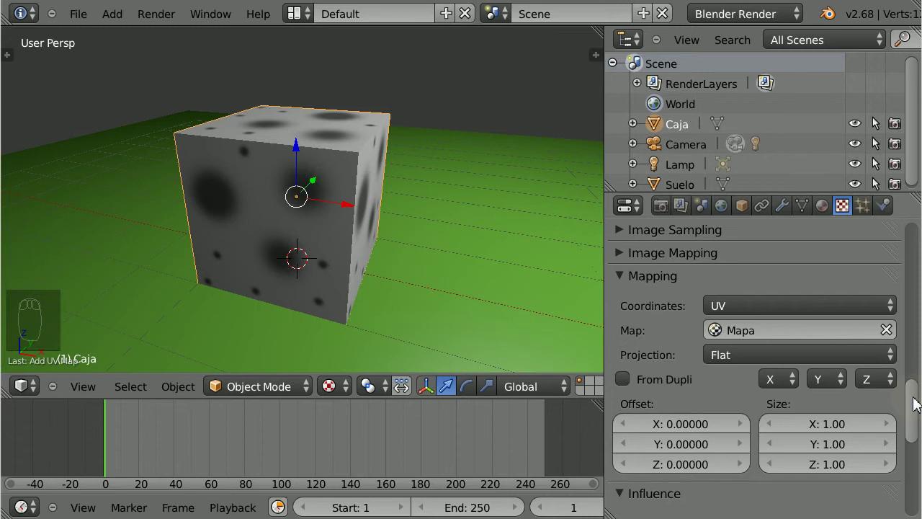
{"action": "left_click_drag", "start_coordinate": [419, 243], "coordinate": [394, 267]}
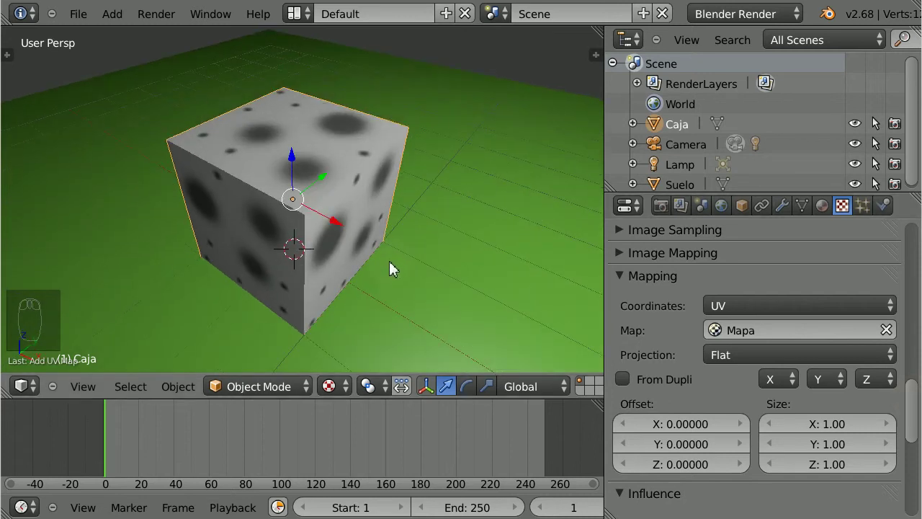
- Enable Geometry > Normal influence so the bollos spots show as dimples on the cube
{"action": "left_click", "coordinate": [879, 134]}
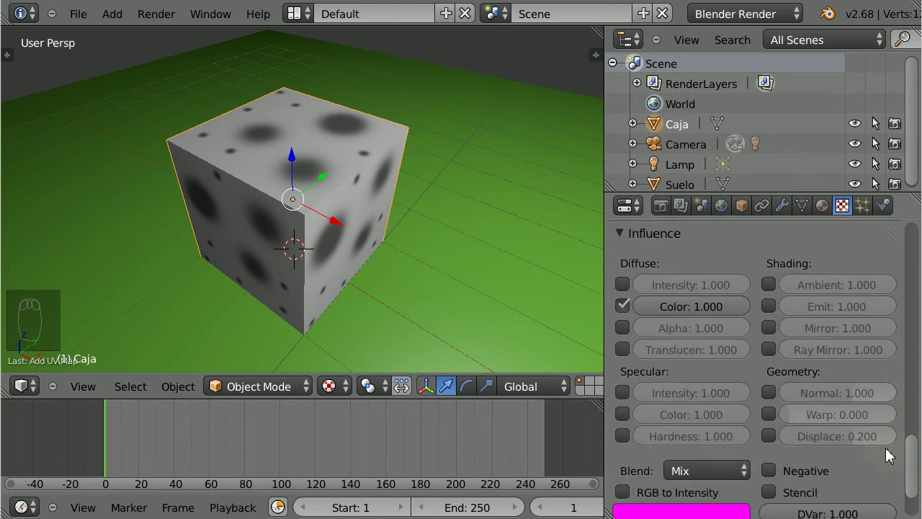
{"action": "left_click", "coordinate": [776, 396]}
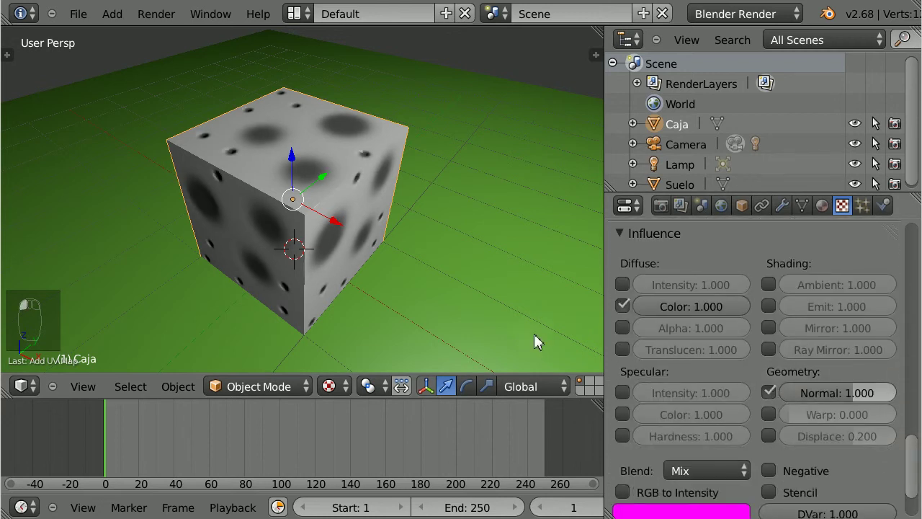
{"action": "left_click_drag", "start_coordinate": [211, 230], "coordinate": [219, 202]}
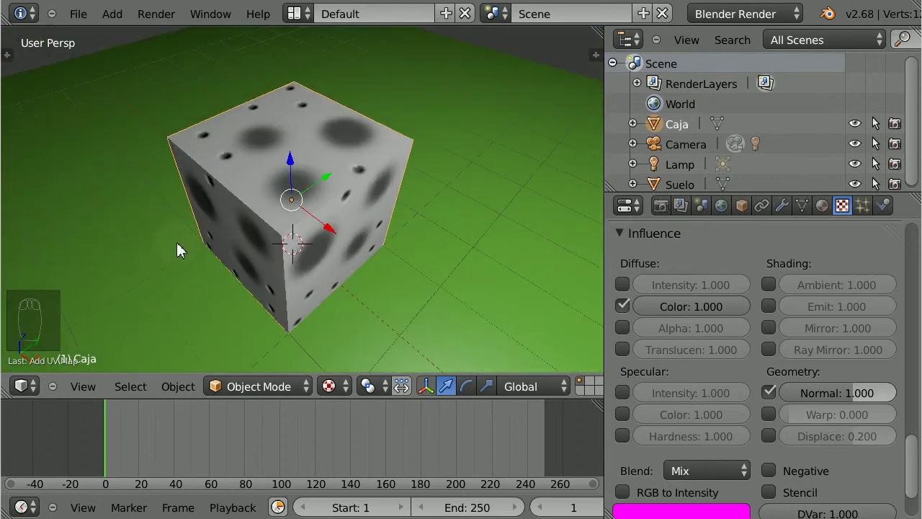
{"action": "left_click_drag", "start_coordinate": [190, 241], "coordinate": [329, 314]}
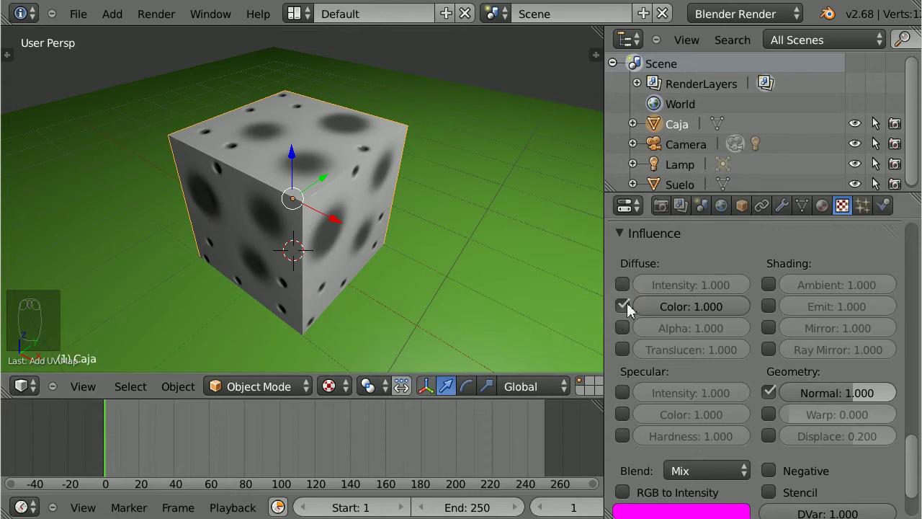
- Untick Diffuse Color influence so the cube returns to its red colour
{"action": "left_click", "coordinate": [632, 309]}
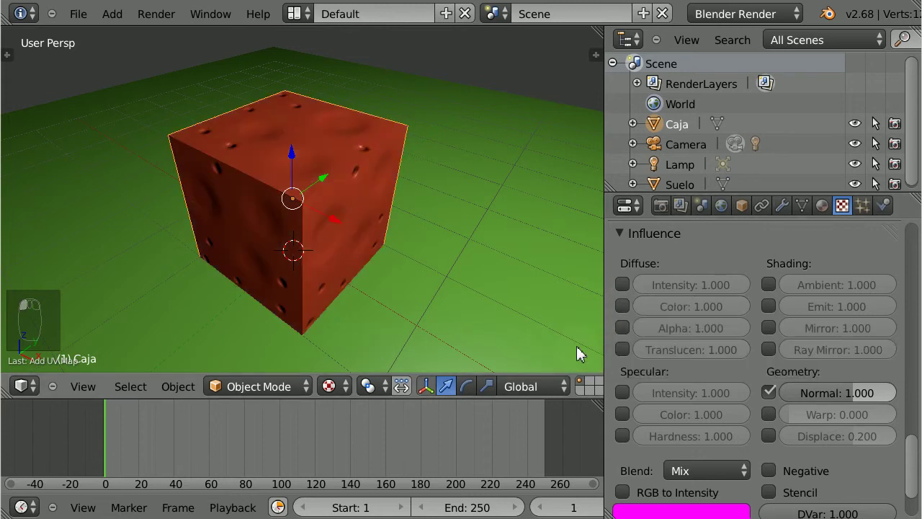
{"action": "left_click_drag", "start_coordinate": [315, 266], "coordinate": [348, 213]}
{"action": "left_click_drag", "start_coordinate": [327, 229], "coordinate": [318, 236]}
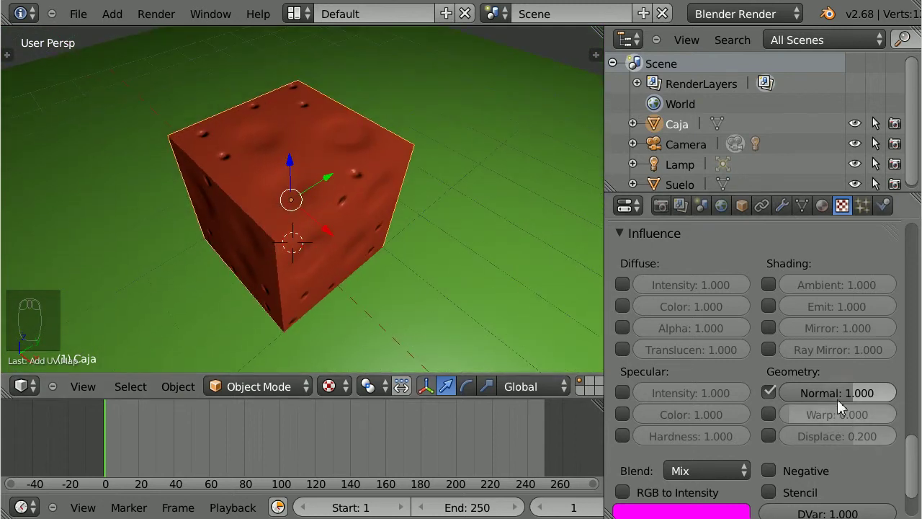
- Try normal strength -5.000, then settle the dimple strength at 1.400
{"action": "left_click", "coordinate": [845, 402]}
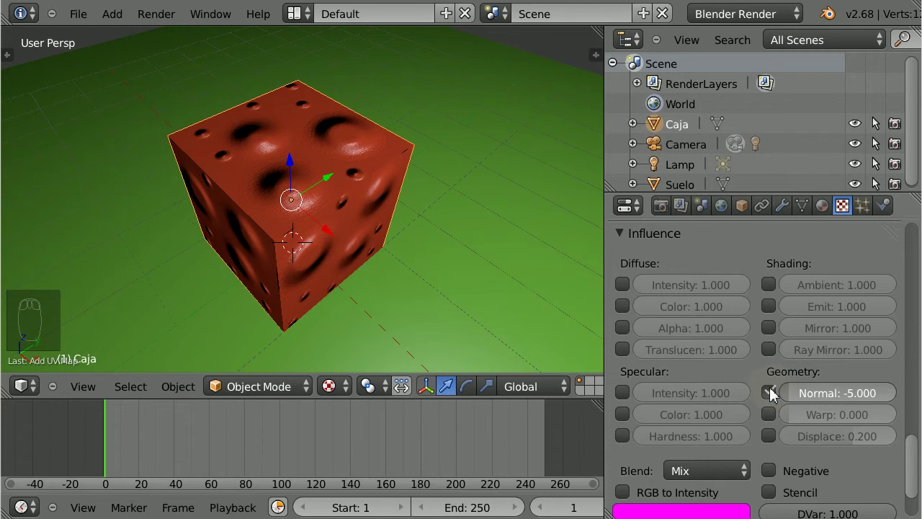
{"action": "left_click_drag", "start_coordinate": [359, 253], "coordinate": [353, 234]}
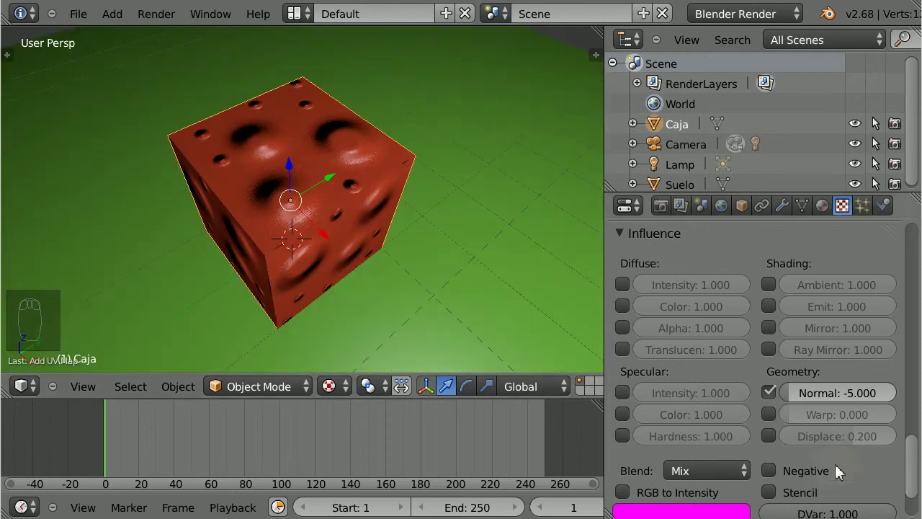
{"action": "left_click", "coordinate": [838, 397]}
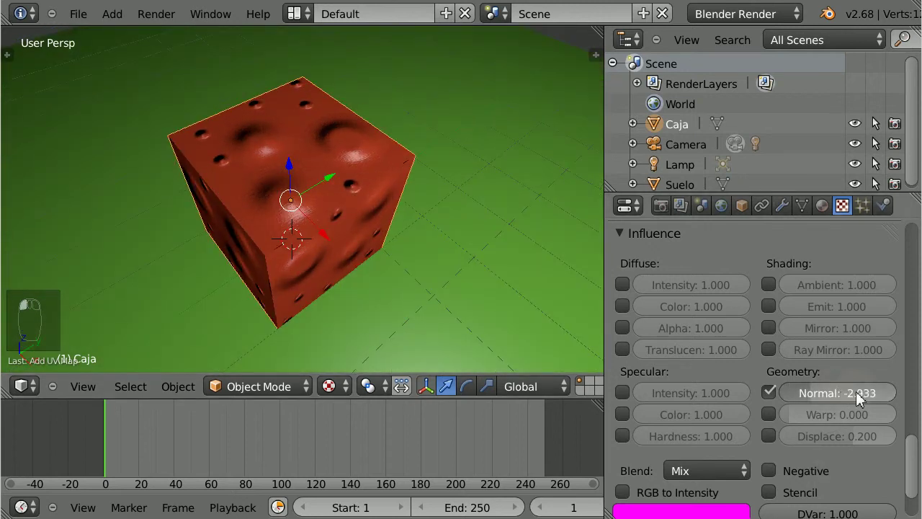